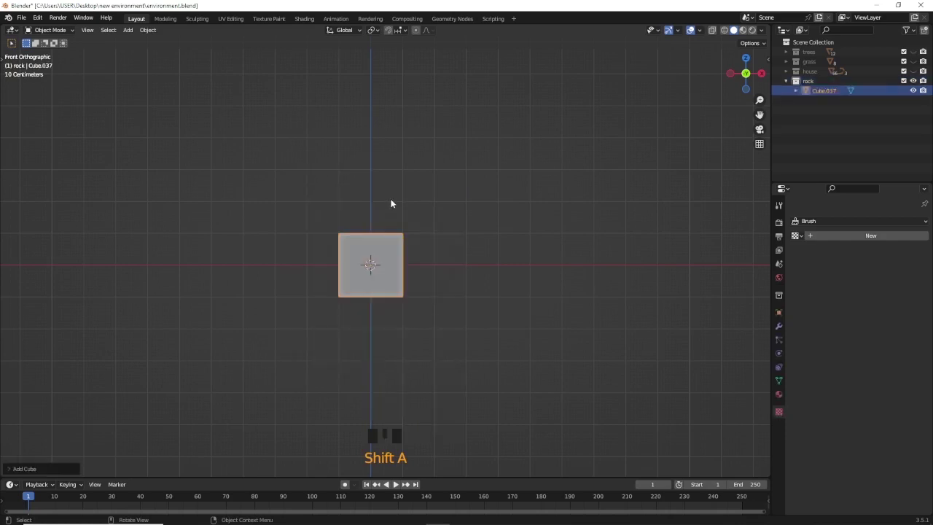
Step: Smooth the rock cube with a level-4 Subdivision Surface modifier and show its modifier settings
{"action": "key", "text": "ctrl+4"}
{"action": "left_click_drag", "start_coordinate": [398, 282], "coordinate": [781, 321]}
{"action": "left_click", "coordinate": [782, 321]}
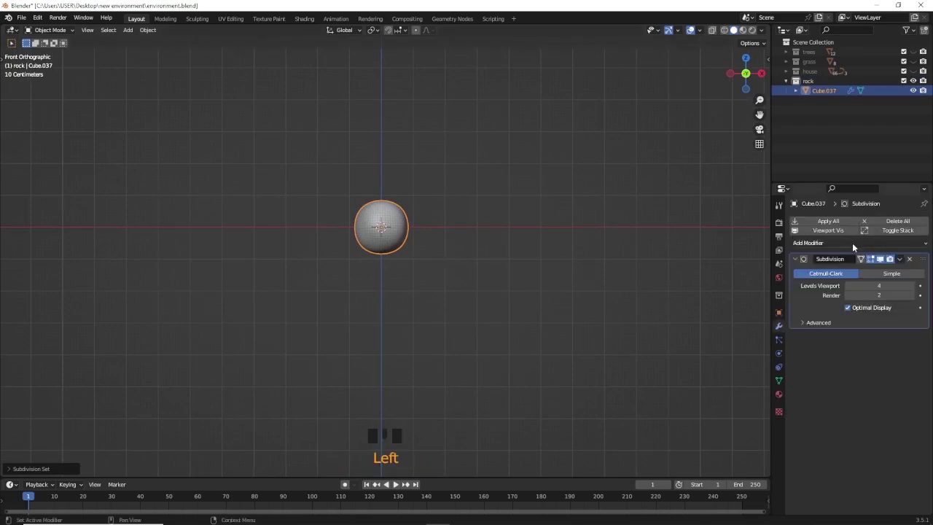
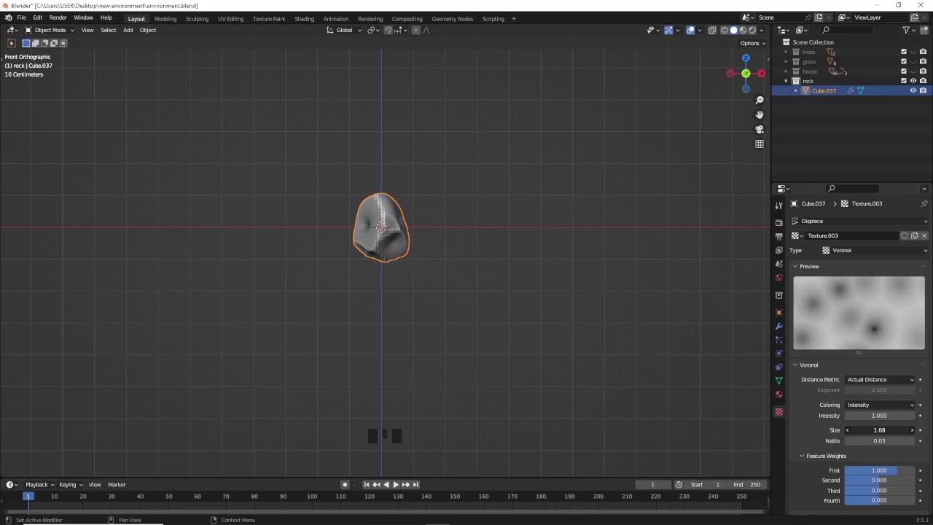
Step: Add a plane to the grass collection and navigate the view around it
{"action": "left_click", "coordinate": [416, 261]}
{"action": "middle_click", "coordinate": [412, 263]}
{"action": "key", "text": "shift+a"}
{"action": "middle_click", "coordinate": [449, 259]}
{"action": "scroll", "scroll_direction": "up", "scroll_amount": 3}
{"action": "middle_click", "coordinate": [410, 284]}
{"action": "scroll", "scroll_direction": "up", "scroll_amount": 3}
{"action": "middle_click", "coordinate": [412, 267]}
Step: Squeeze the plane into a narrow strip, raise it to stand on the ground, and enter Edit Mode
{"action": "key", "text": "r"}
{"action": "key", "text": "s"}
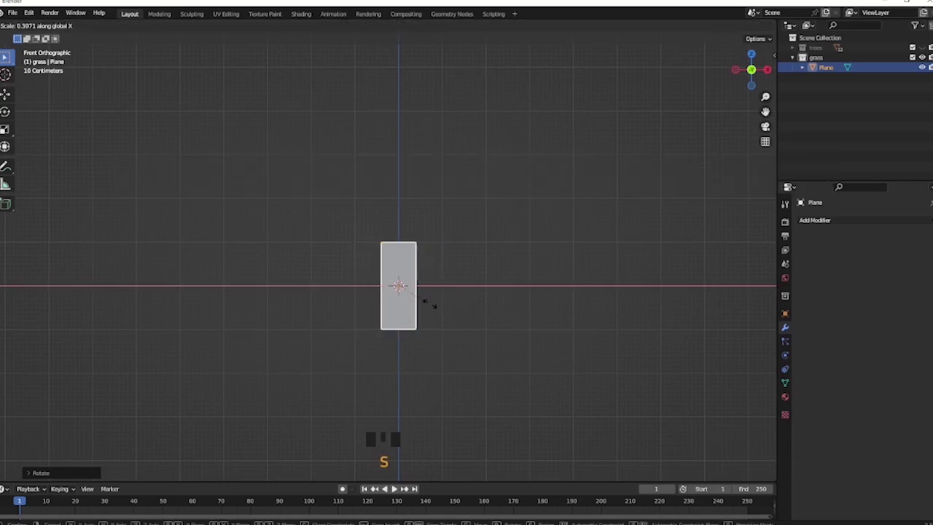
{"action": "key", "text": "g"}
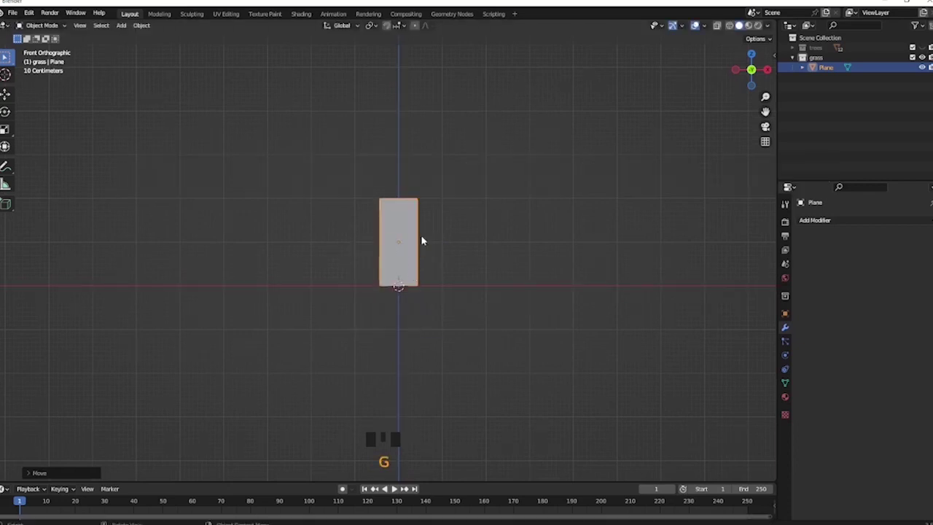
{"action": "key", "text": "Tab"}
{"action": "scroll", "scroll_direction": "up", "scroll_amount": 3}
{"action": "scroll", "scroll_direction": "down", "scroll_amount": 3}
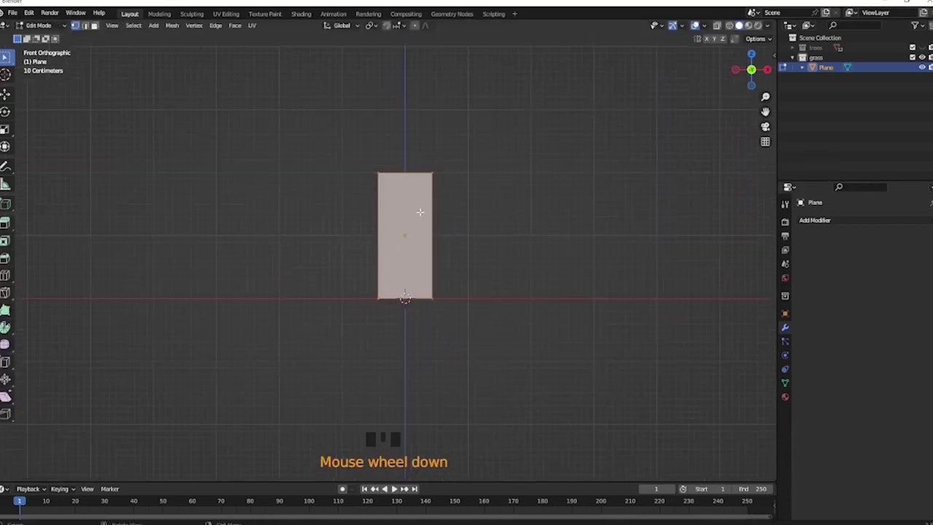
Step: Cut horizontal edge loops and taper the blade: narrow ends, widened middle, then view it from the side
{"action": "key", "text": "ctrl+r"}
{"action": "key", "text": "ctrl+b"}
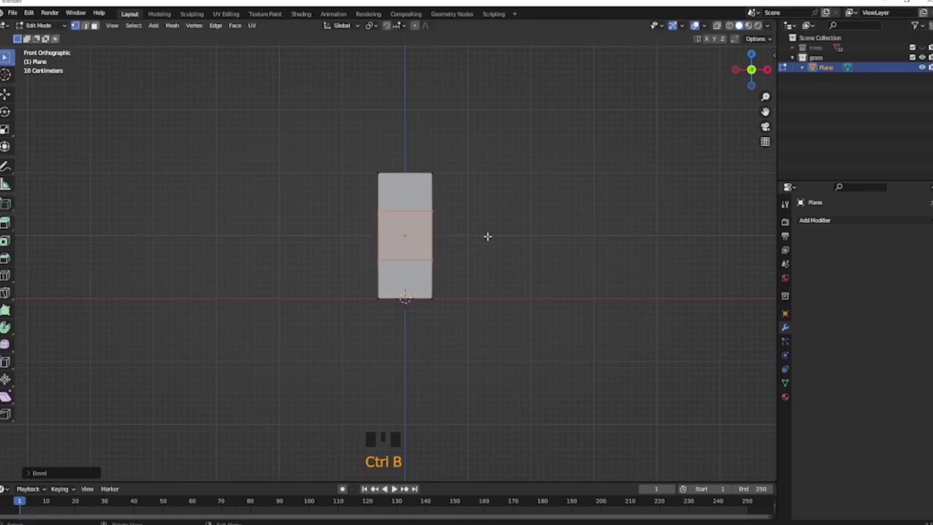
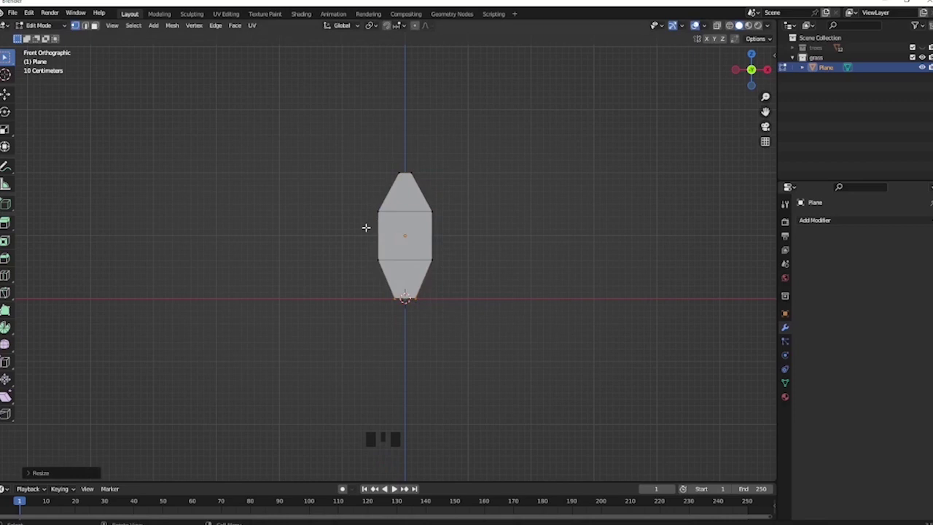
{"action": "key", "text": "ctrl+r"}
{"action": "key", "text": "s"}
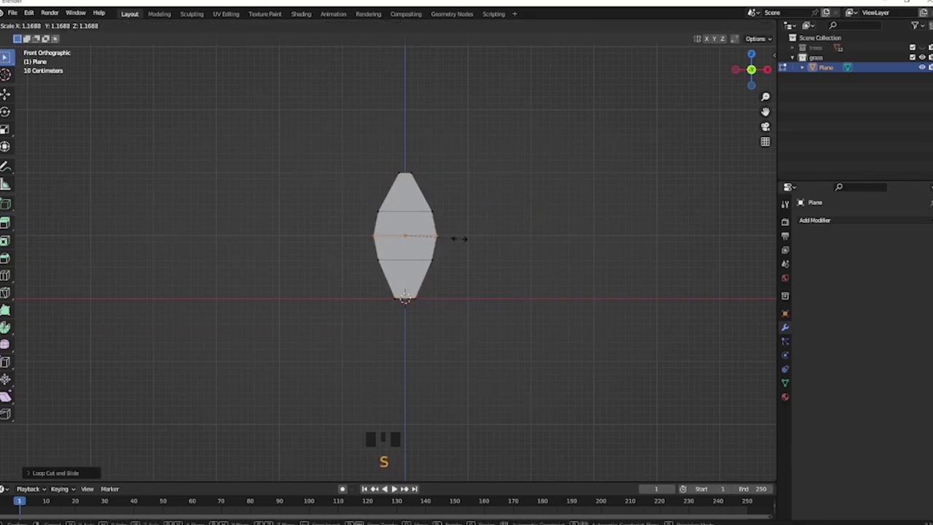
{"action": "key", "text": "ctrl+r"}
{"action": "left_click", "coordinate": [420, 29]}
{"action": "key", "text": "KP_3"}
{"action": "key", "text": "KP_3"}
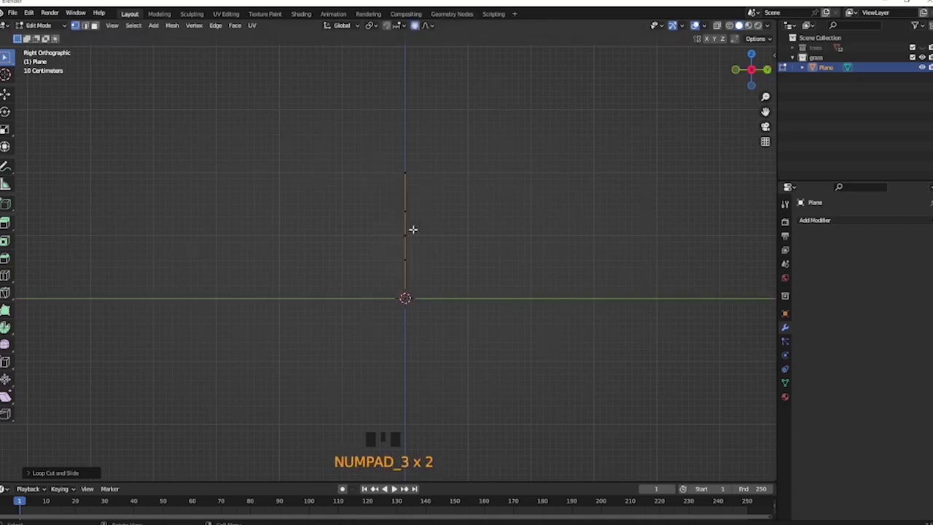
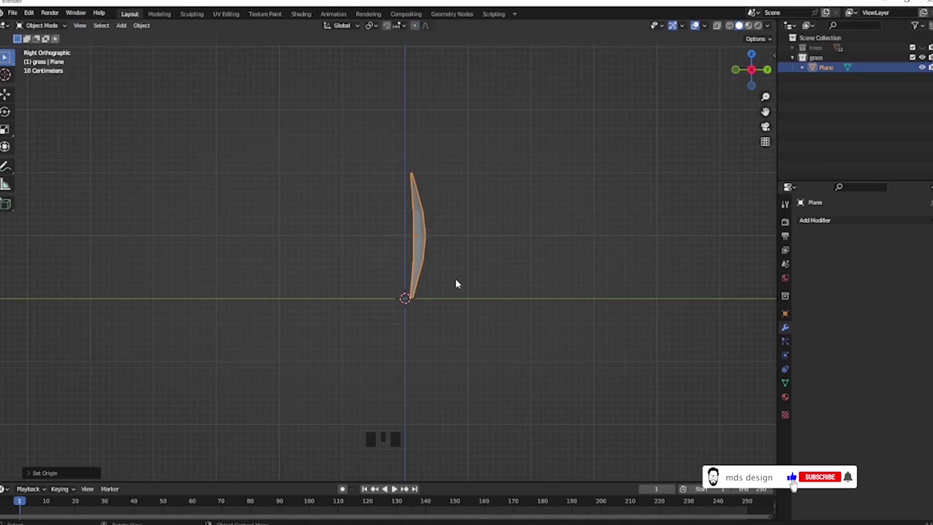
Step: Bend the blade into a curve pivoting at its base, then duplicate it for a second blade
{"action": "key", "text": "r"}
{"action": "key", "text": "g"}
{"action": "left_click_drag", "start_coordinate": [391, 250], "coordinate": [434, 263]}
{"action": "key", "text": "KP_7"}
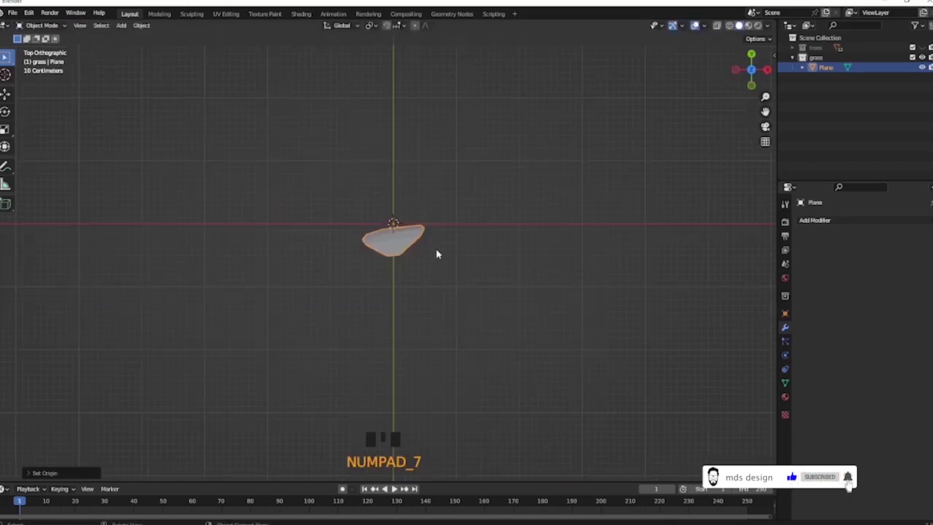
{"action": "left_click", "coordinate": [409, 245]}
{"action": "left_click_drag", "start_coordinate": [409, 245], "coordinate": [416, 247]}
{"action": "key", "text": "shift+d"}
Step: Shrink the copied blade, duplicate another, and turn and tilt the new copies around the shared base
{"action": "left_click_drag", "start_coordinate": [436, 215], "coordinate": [460, 273]}
{"action": "key", "text": "s"}
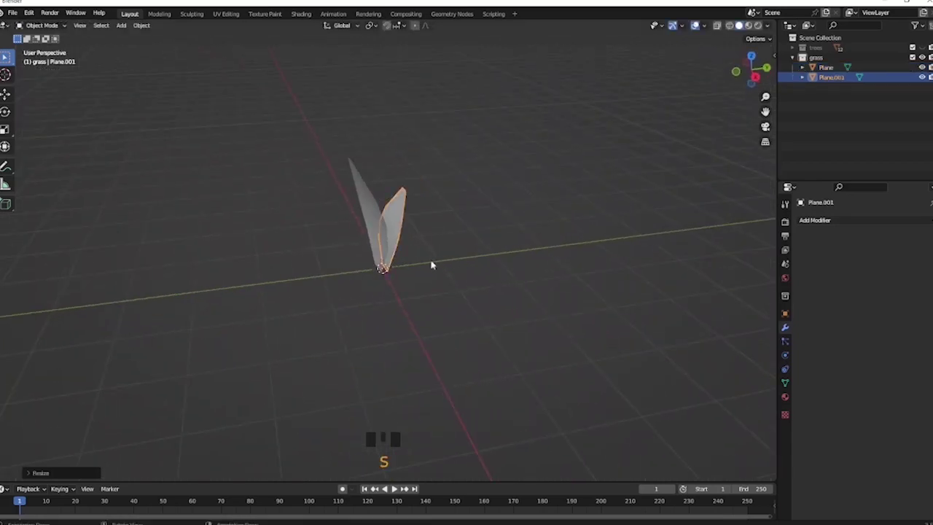
{"action": "key", "text": "s"}
{"action": "key", "text": "KP_7"}
{"action": "key", "text": "shift+d"}
{"action": "key", "text": "r"}
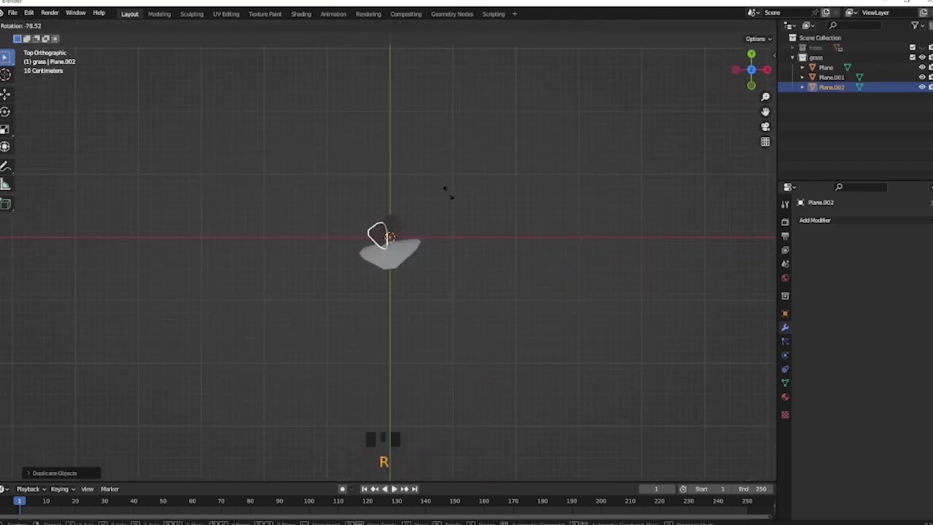
{"action": "left_click_drag", "start_coordinate": [423, 215], "coordinate": [431, 260]}
{"action": "key", "text": "r"}
{"action": "left_click_drag", "start_coordinate": [444, 246], "coordinate": [435, 226]}
{"action": "key", "text": "KP_3"}
{"action": "key", "text": "KP_1"}
{"action": "key", "text": "r"}
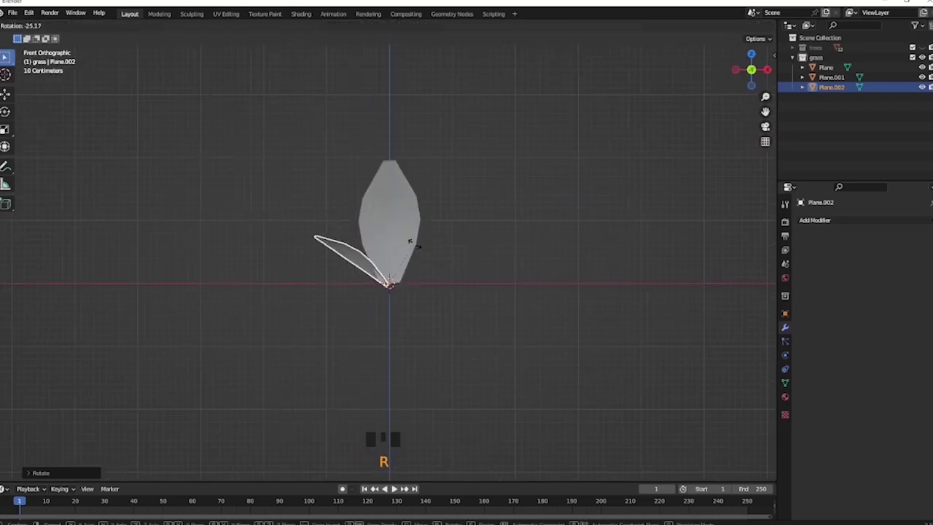
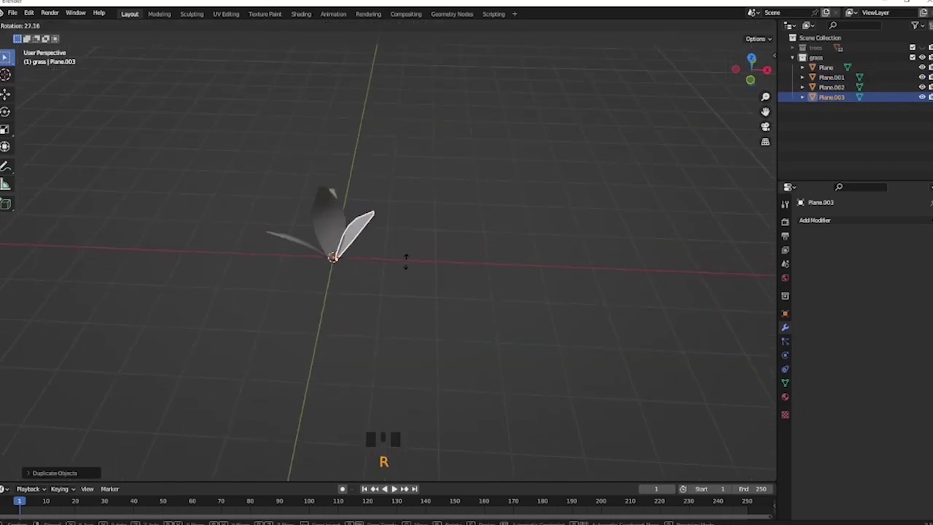
Step: Tilt the third copy outward, then duplicate and scale a fourth blade and rotate it around the base
{"action": "left_click_drag", "start_coordinate": [405, 262], "coordinate": [401, 260]}
{"action": "left_click_drag", "start_coordinate": [365, 259], "coordinate": [331, 240]}
{"action": "left_click", "coordinate": [323, 238]}
{"action": "key", "text": "KP_7"}
{"action": "key", "text": "shift+d"}
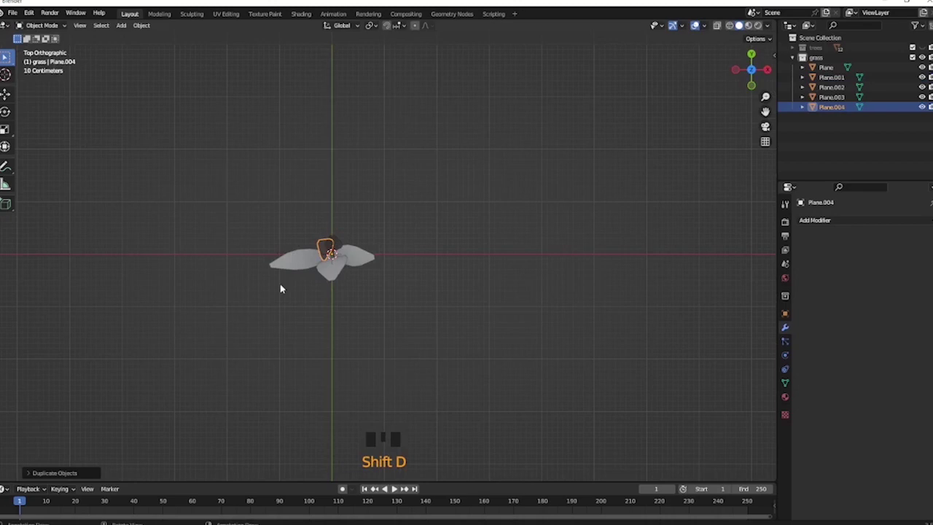
{"action": "key", "text": "s"}
{"action": "left_click_drag", "start_coordinate": [364, 296], "coordinate": [349, 273]}
{"action": "key", "text": "KP_1"}
{"action": "key", "text": "r"}
{"action": "left_click", "coordinate": [397, 265]}
{"action": "left_click_drag", "start_coordinate": [441, 280], "coordinate": [332, 278]}
{"action": "left_click", "coordinate": [332, 278]}
Step: Duplicate, resize and tilt the remaining blades to complete the clump, then orbit to inspect it
{"action": "key", "text": "KP_3"}
{"action": "key", "text": "KP_1"}
{"action": "key", "text": "shift+d"}
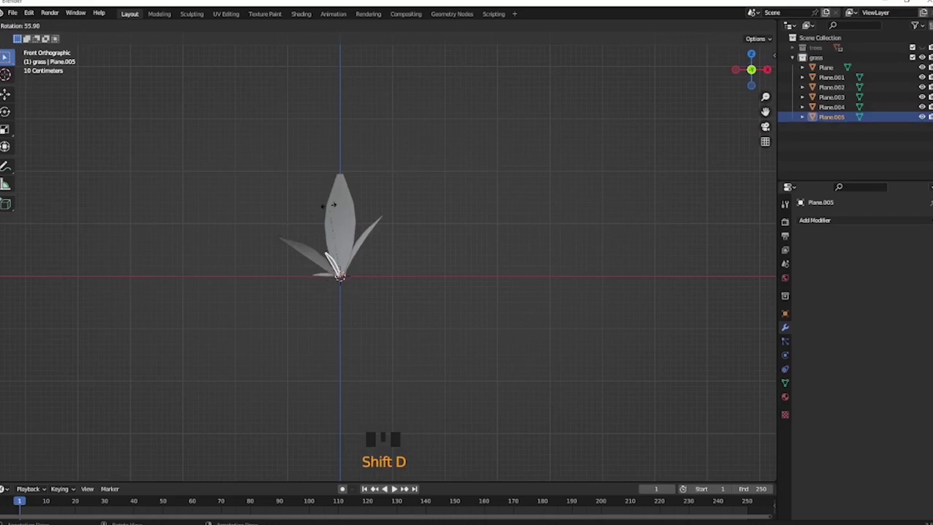
{"action": "key", "text": "s"}
{"action": "key", "text": "r"}
{"action": "key", "text": "s"}
{"action": "left_click", "coordinate": [438, 291]}
{"action": "left_click_drag", "start_coordinate": [442, 303], "coordinate": [448, 325]}
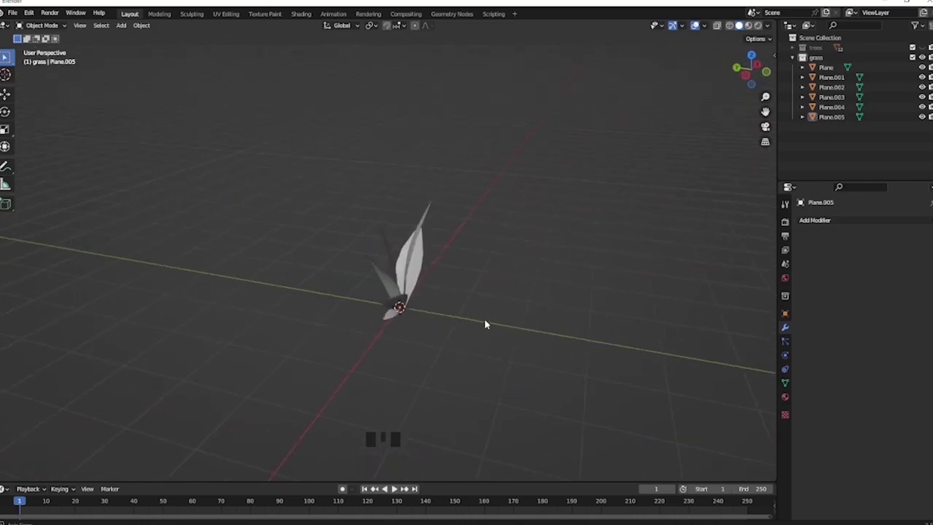
{"action": "left_click_drag", "start_coordinate": [467, 260], "coordinate": [458, 250]}
Step: Duplicate and scale a final blade into the clump before the Thanks for watching card appears
{"action": "left_click_drag", "start_coordinate": [458, 250], "coordinate": [502, 260]}
{"action": "key", "text": "shift+d"}
{"action": "key", "text": "s"}
{"action": "left_click_drag", "start_coordinate": [562, 284], "coordinate": [471, 286]}
{"action": "left_click", "coordinate": [470, 286]}
{"action": "key", "text": "shift+d"}
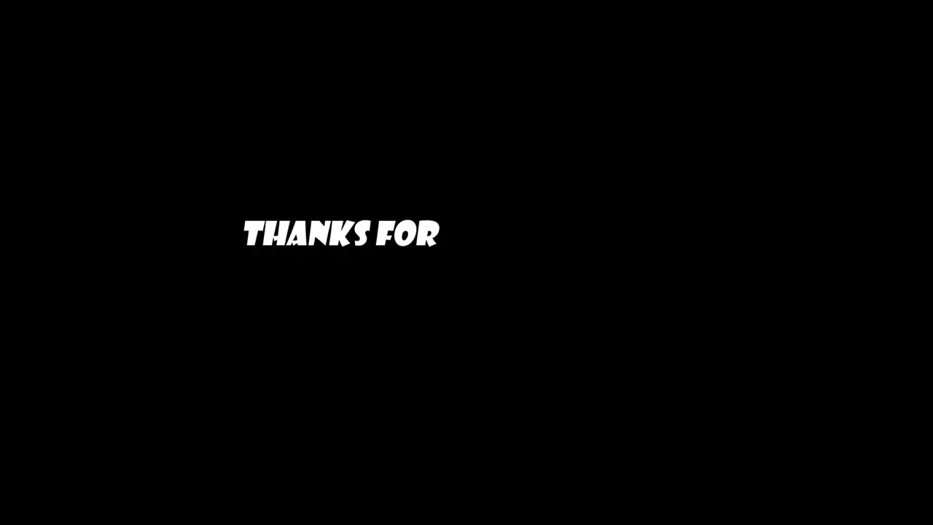